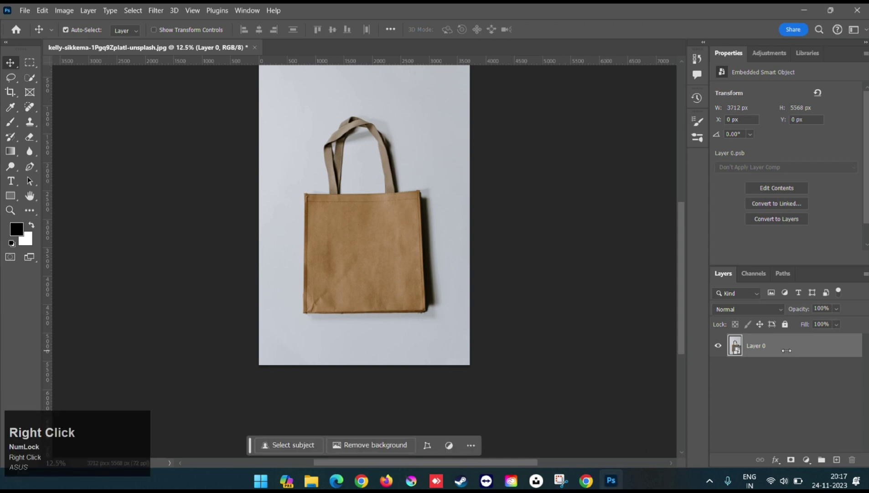
# - Duplicate Layer 0 as 'Layer 0 copy' via the Layer menu
pyautogui.click(691, 26)
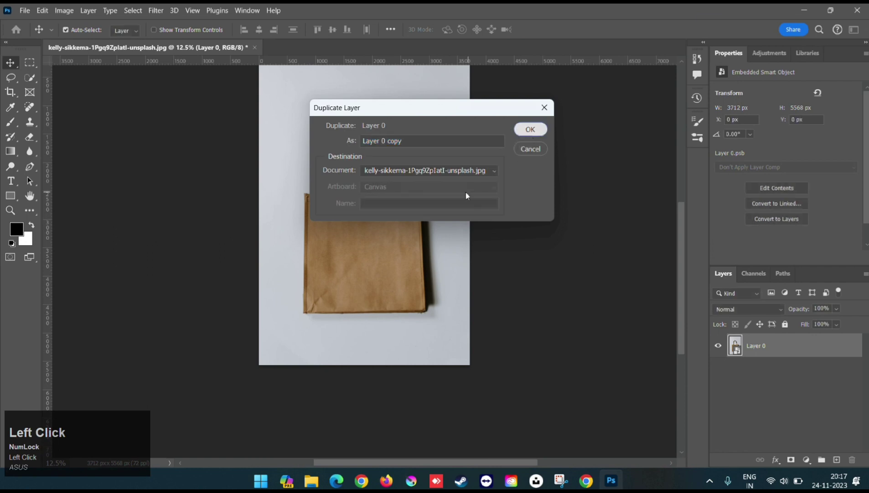
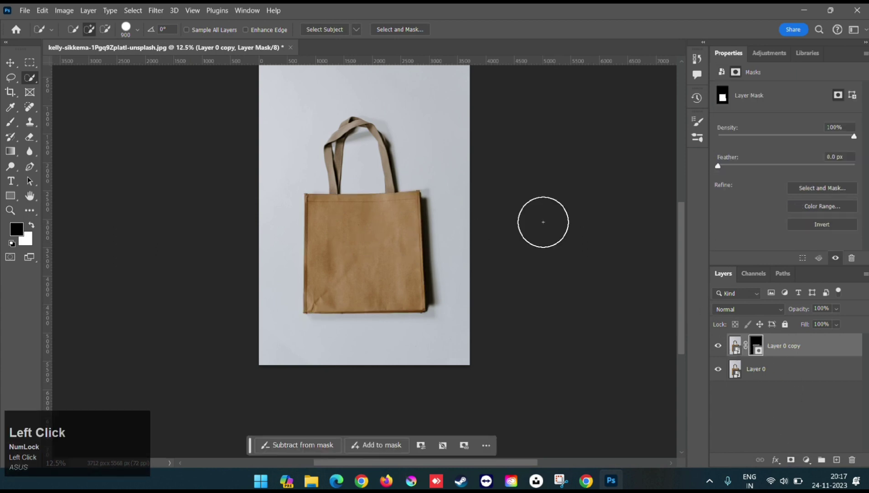
# - Reload the bag-body outline as a selection from the Layer 0 copy mask
pyautogui.click(8, 70)
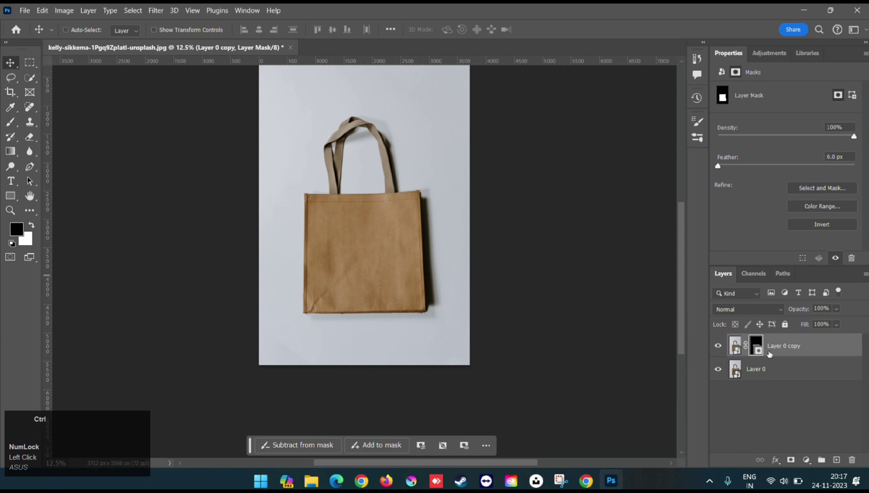
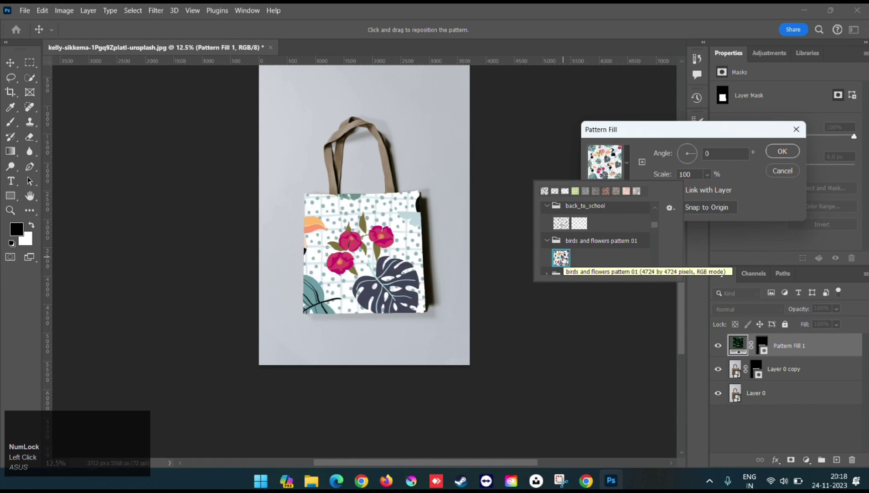
# - Reposition the birds-and-flowers pattern fill across the bag body
pyautogui.moveTo(710, 176); pyautogui.dragTo(711, 192)
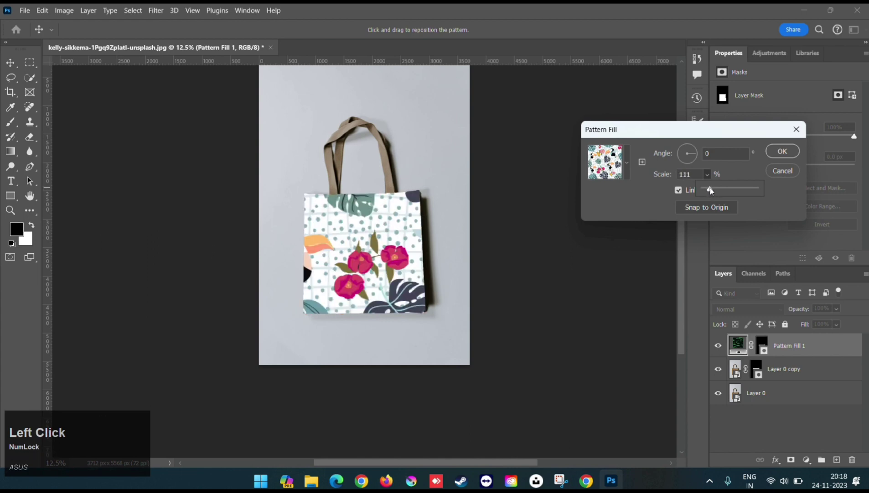
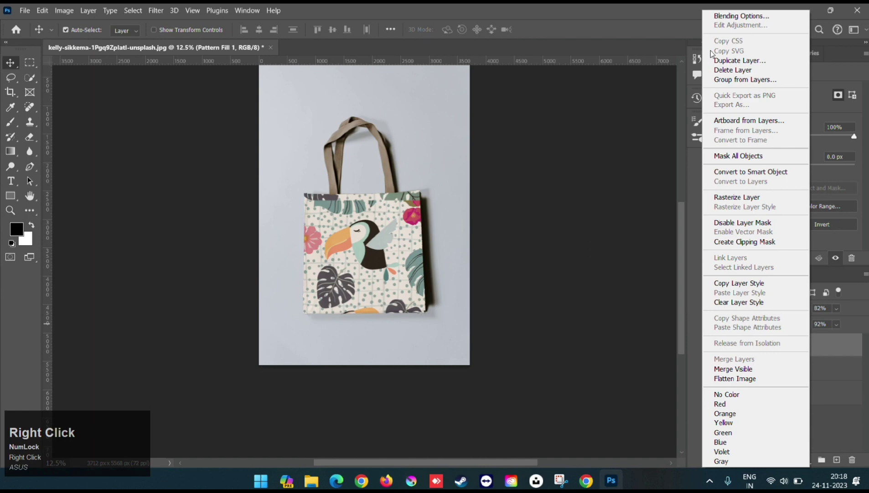
# - Bring up the Blending Options for the Pattern Fill 1 layer
pyautogui.click(731, 21)
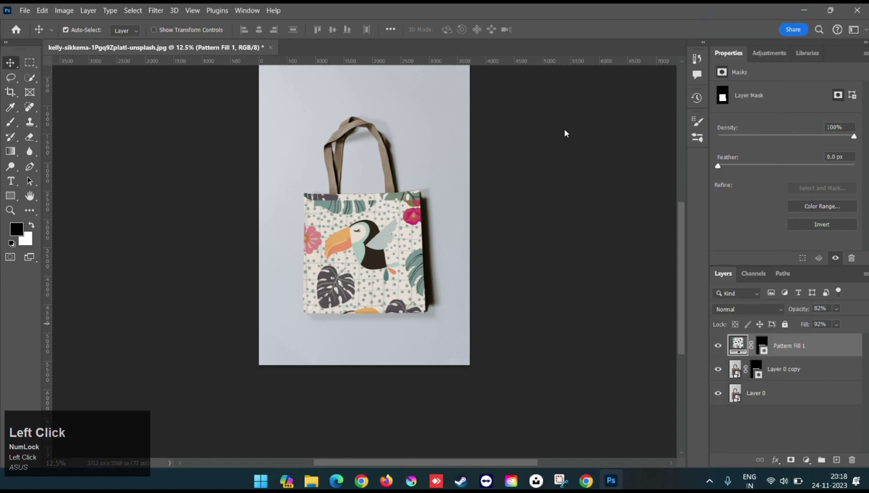
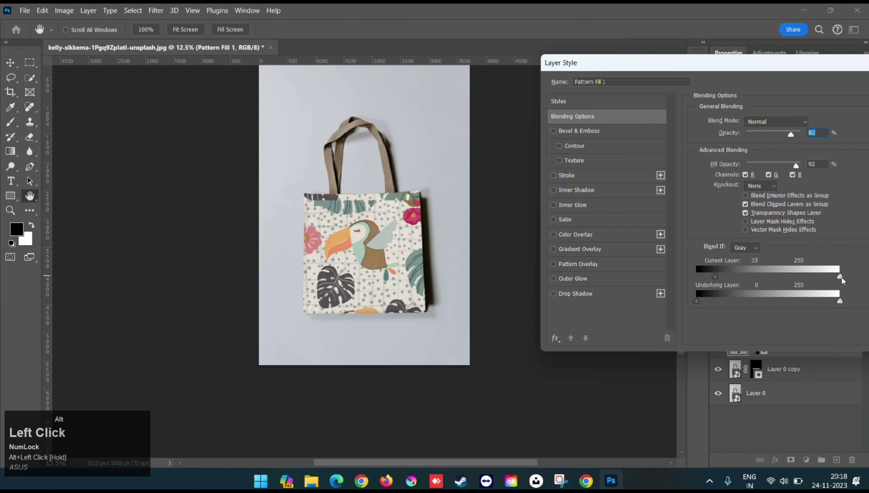
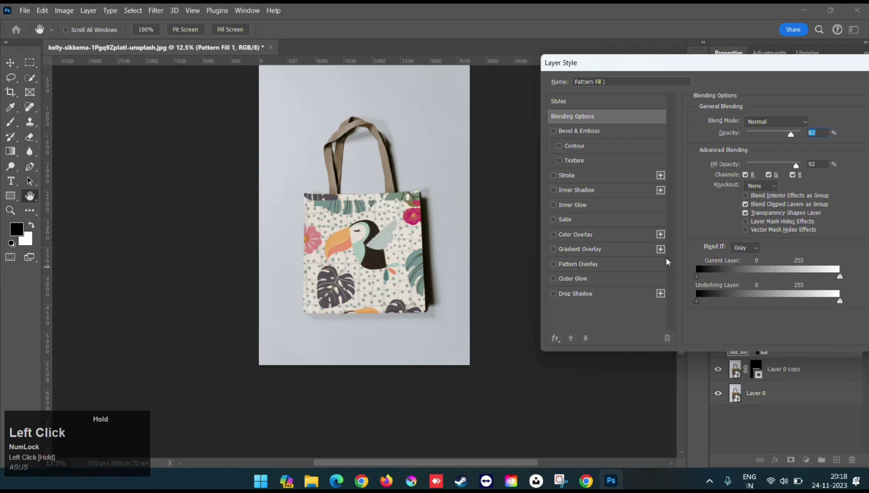